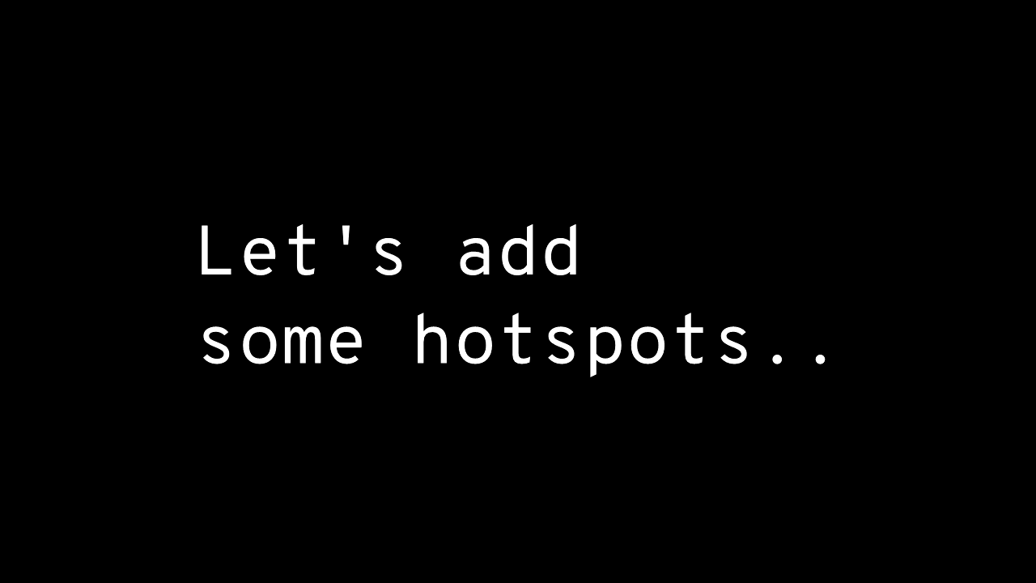
Add a new hotspot HS_01 at the 3D cursor on the room wall via PanoCamAdder+
middle_click(620, 241)
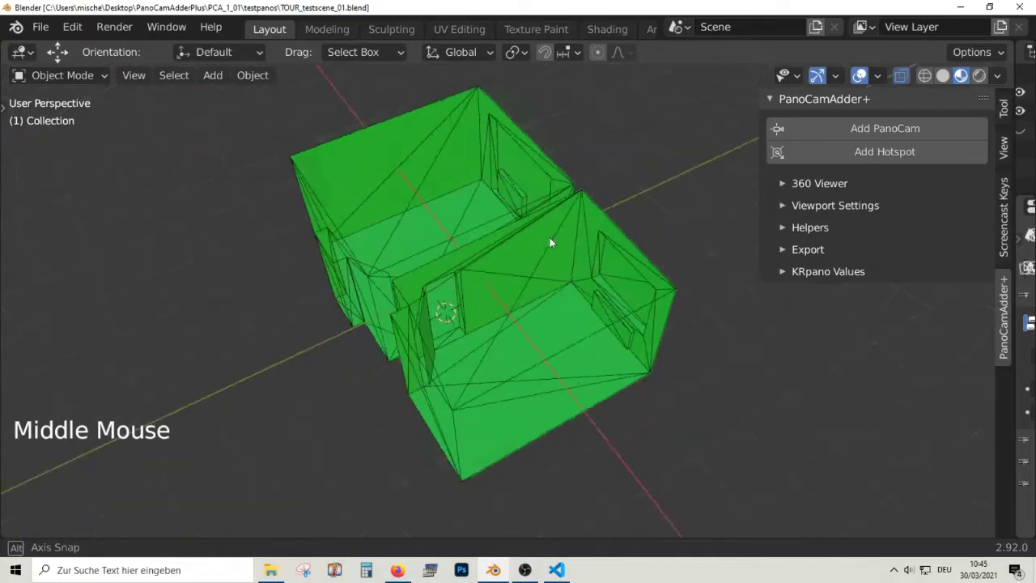
scroll("up", 3)
left_click(884, 154)
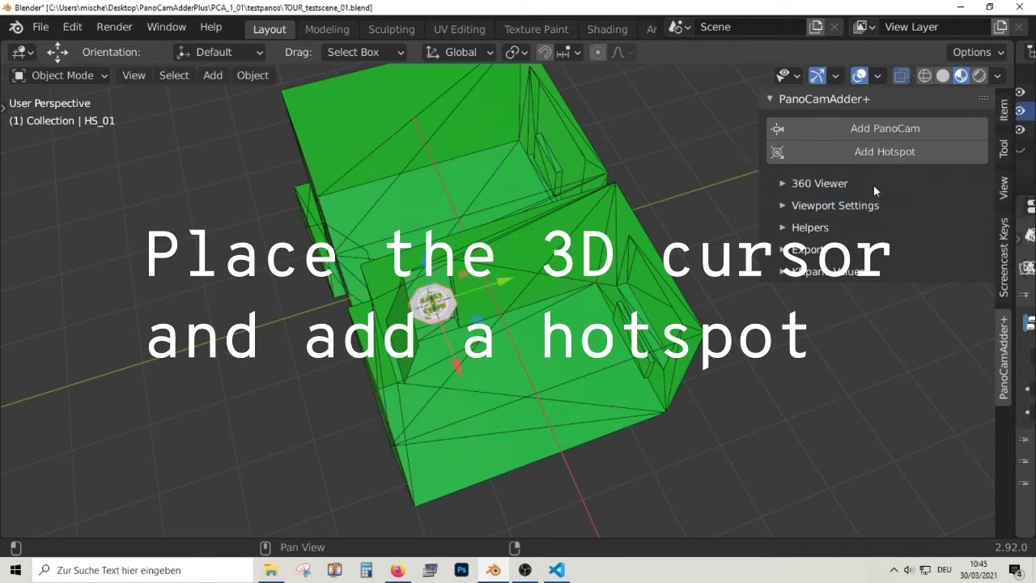
scroll("up", 3)
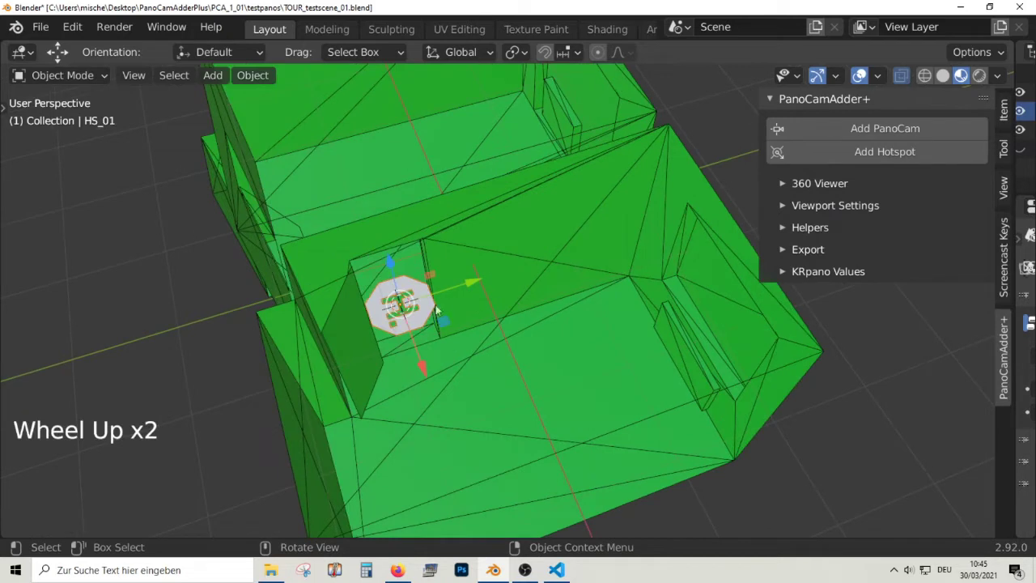
scroll("up", 3)
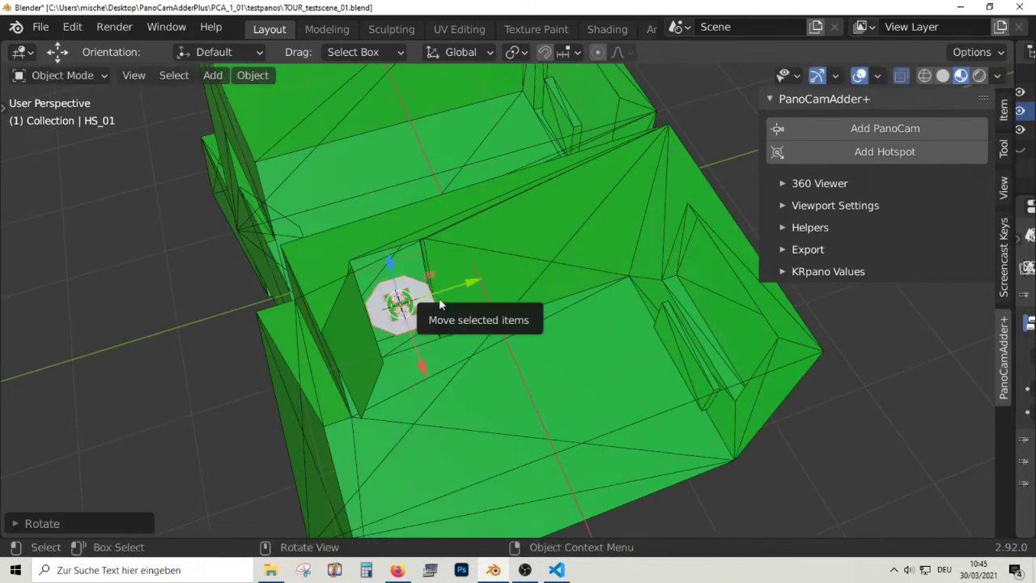
Rotate HS_01 on Y, view it from the right, and scale it up against the wall
key("r")
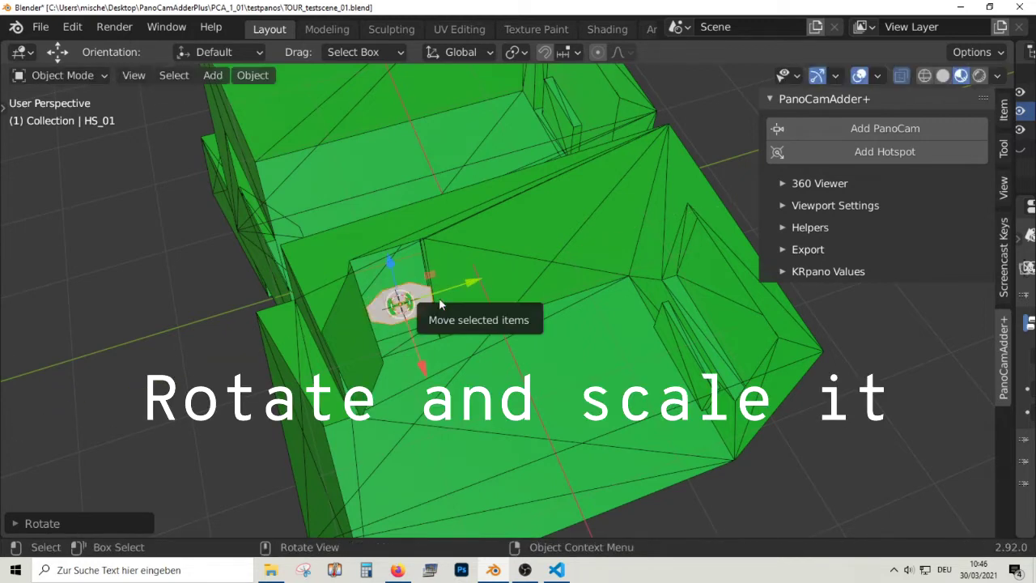
key("KP_Decimal")
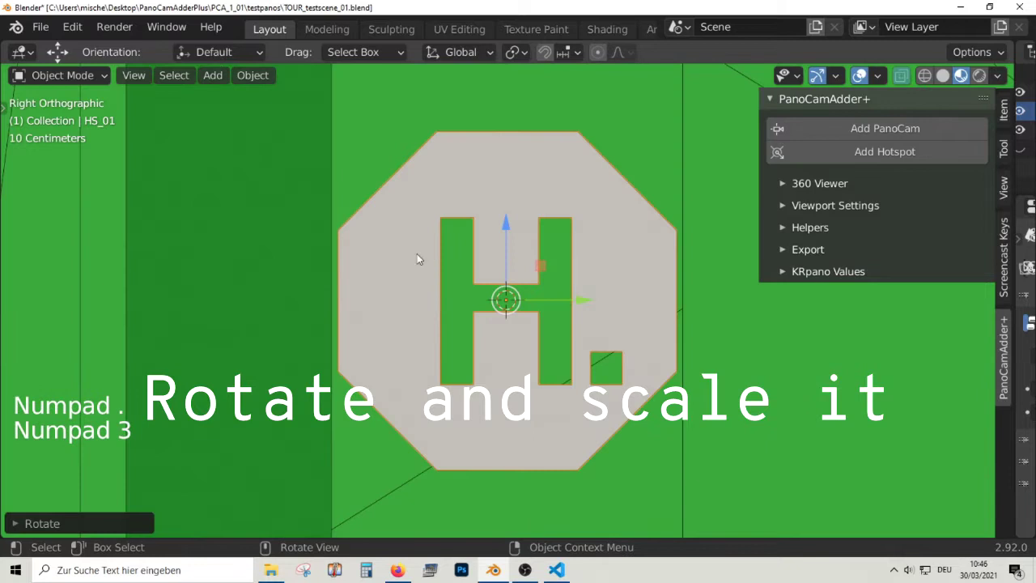
scroll("down", 3)
key("s")
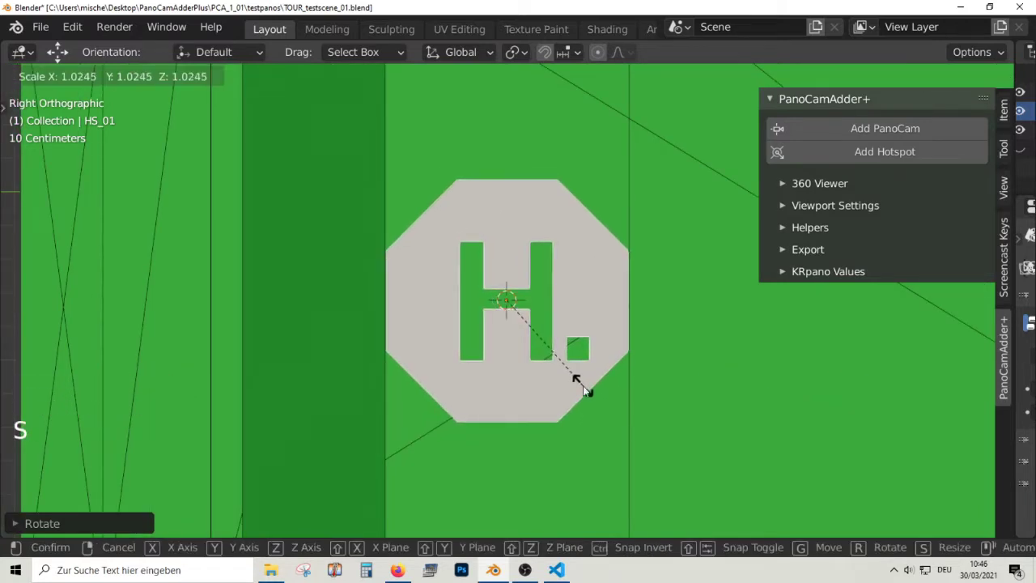
scroll("down", 3)
middle_click(561, 359)
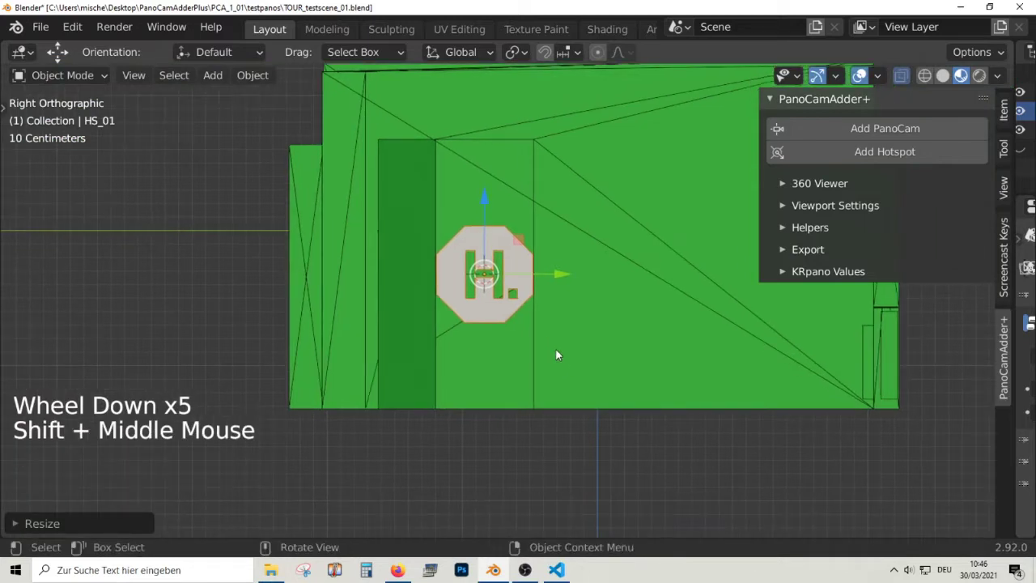
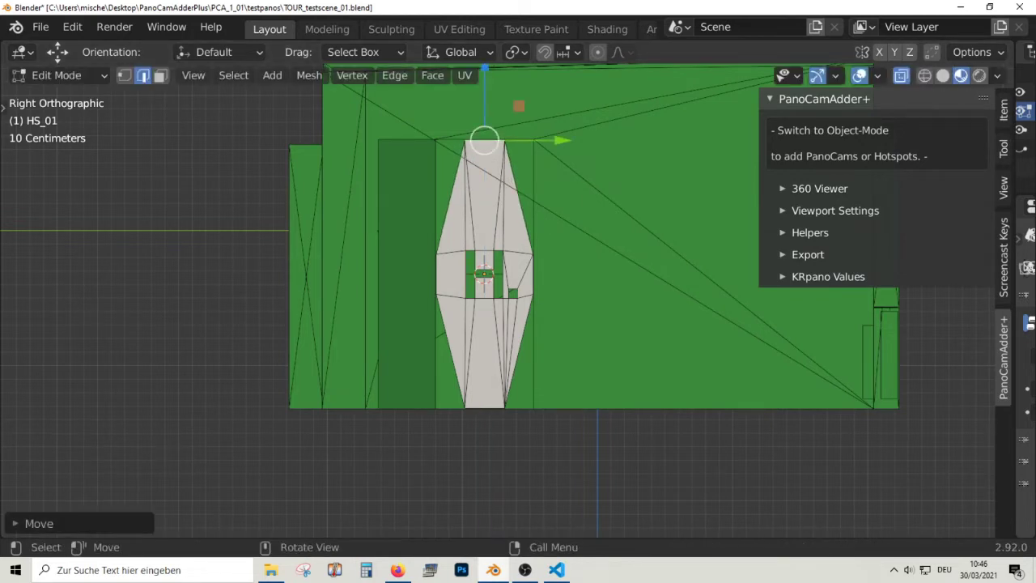
Return to Object Mode after stretching HS_01 vertically across the wall opening
key("Tab")
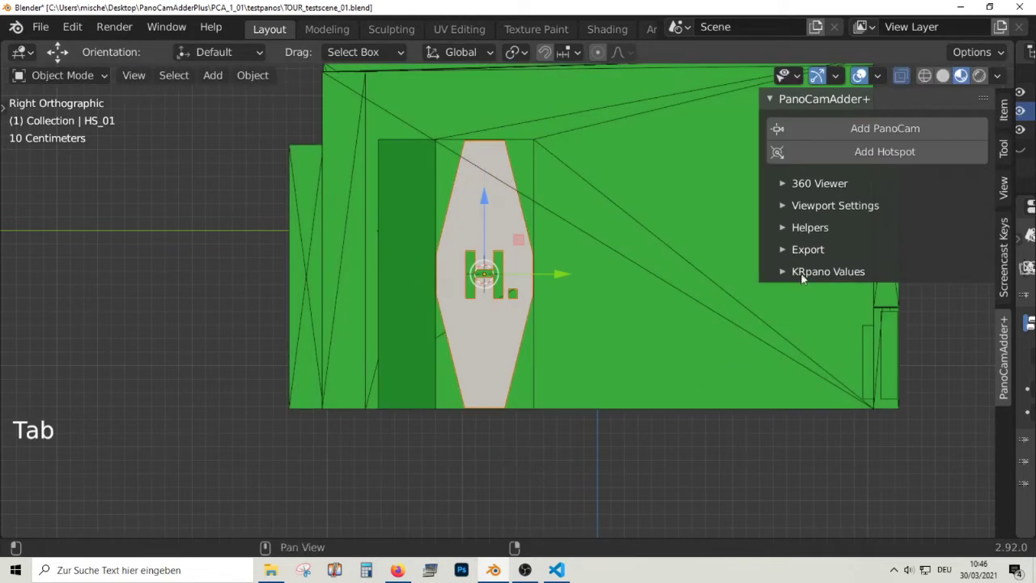
Expand HS_01's KRpano Values and copy its raw hotspot code for tour.xml
left_click(803, 278)
scroll("down", 3)
scroll("down", 3)
left_click(845, 485)
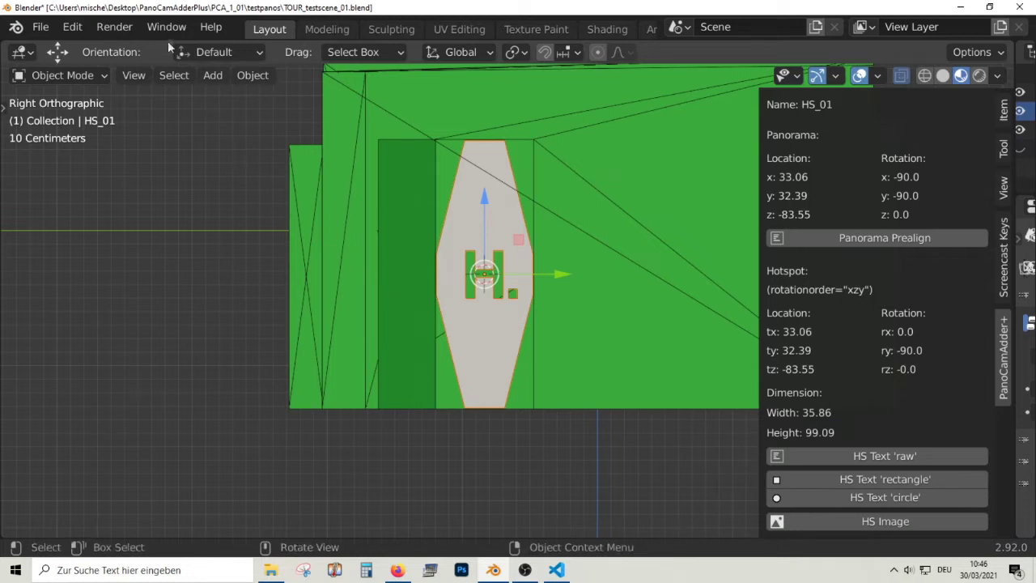
Reload the local tour in Firefox to see HS_01 over the doorway, then return to Blender
left_click(173, 35)
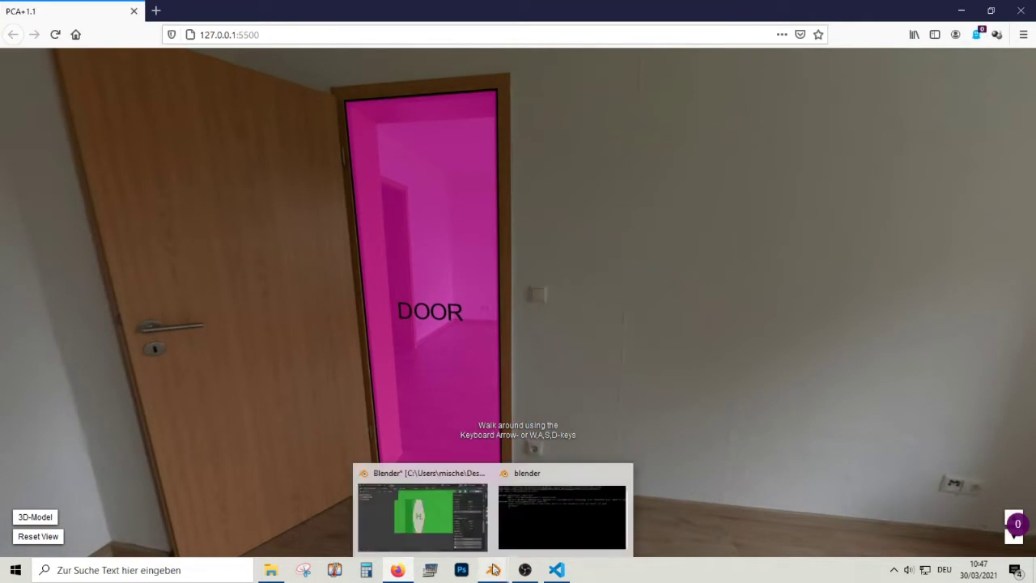
scroll("down", 3)
middle_click(476, 356)
Orbit above the room model and add a second hotspot, HS_02
middle_click(476, 309)
middle_click(475, 313)
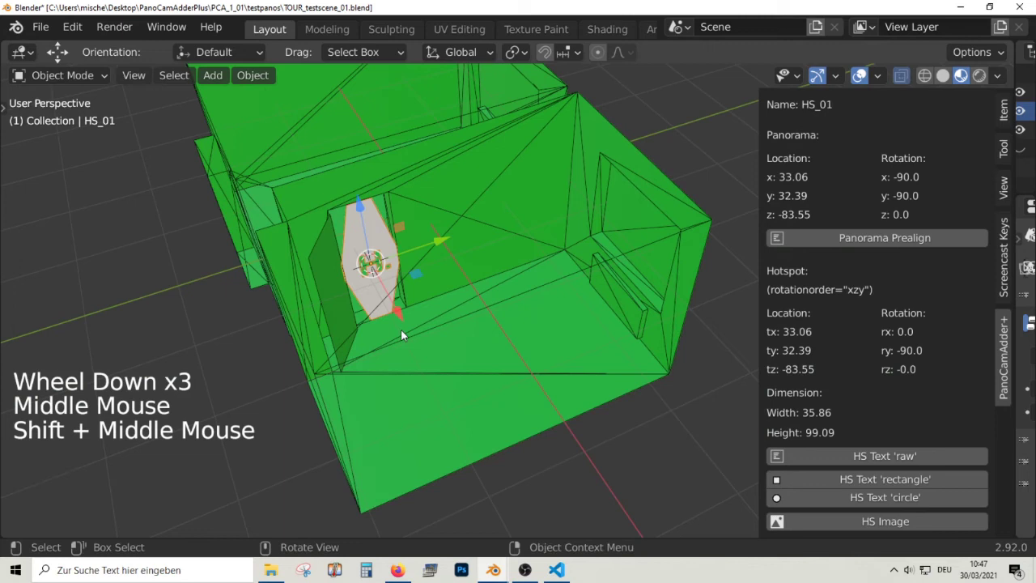
scroll("up", 3)
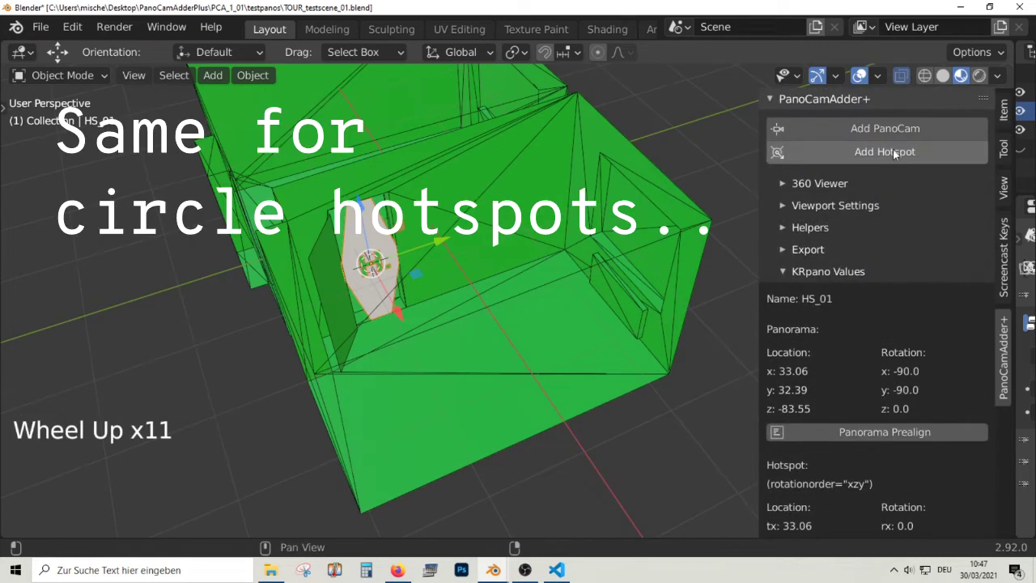
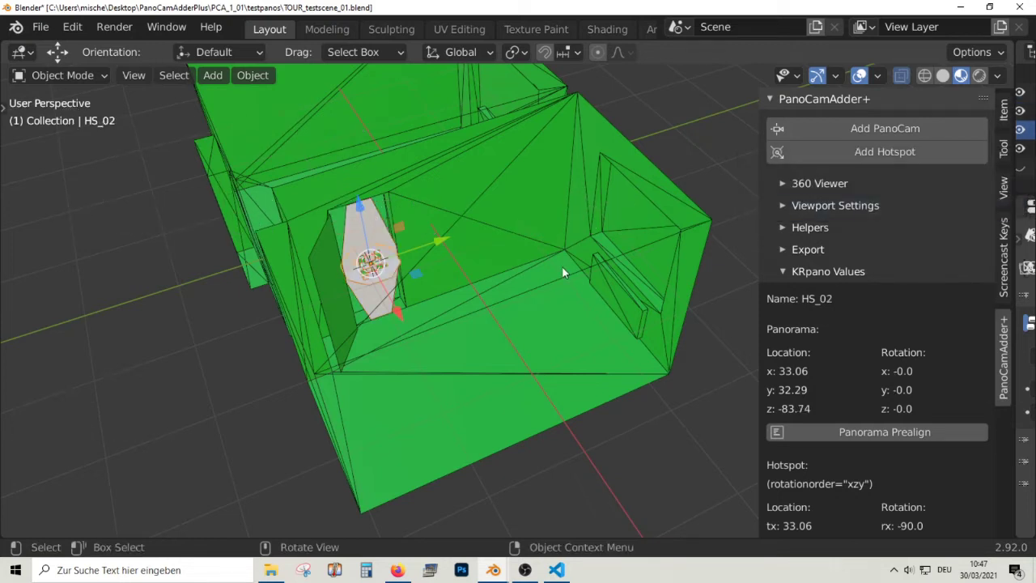
In top view, rotate and move HS_02 onto the wall beside the doorway and confirm
key("KP_7")
middle_click(496, 278)
key("g")
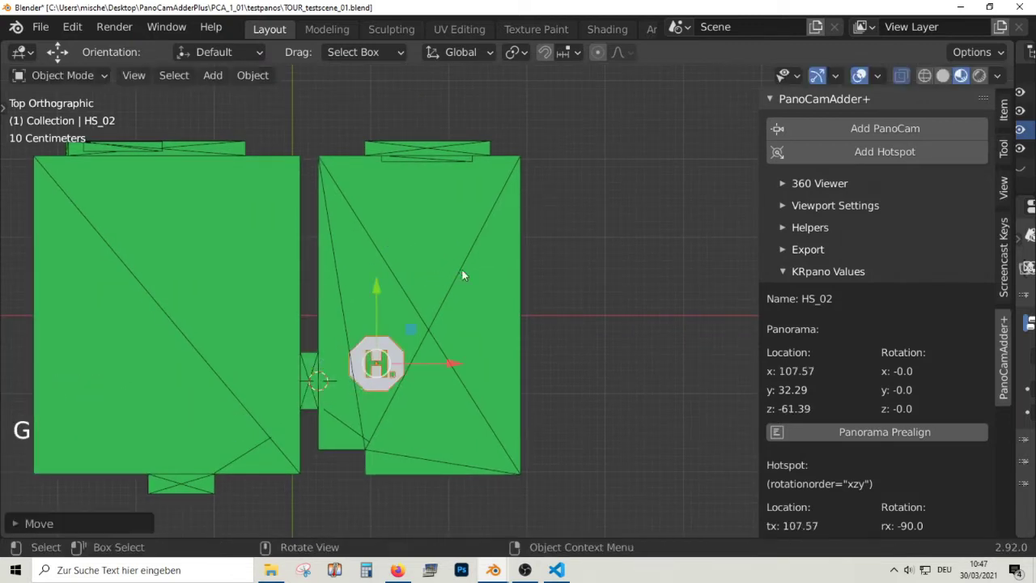
key("r")
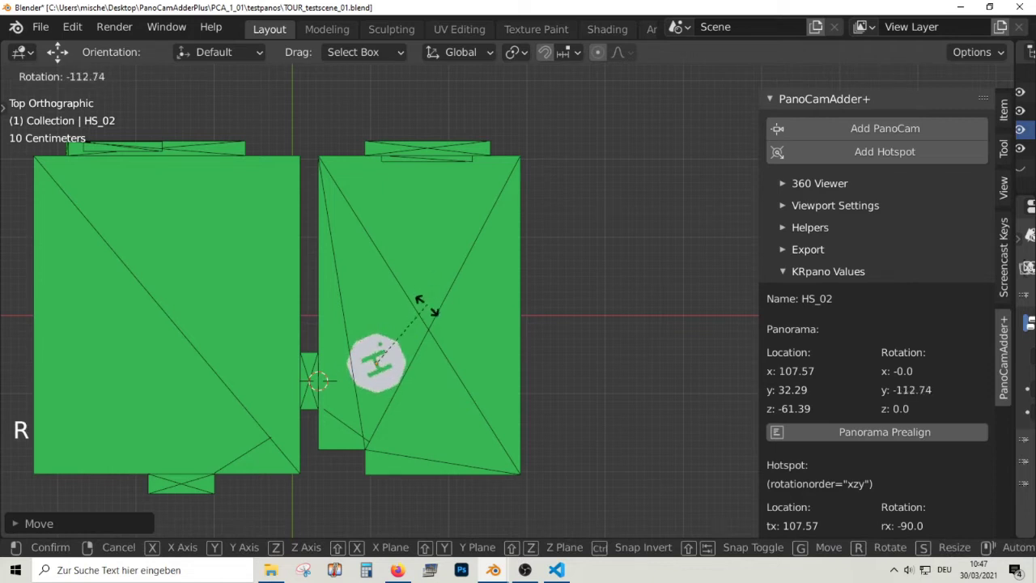
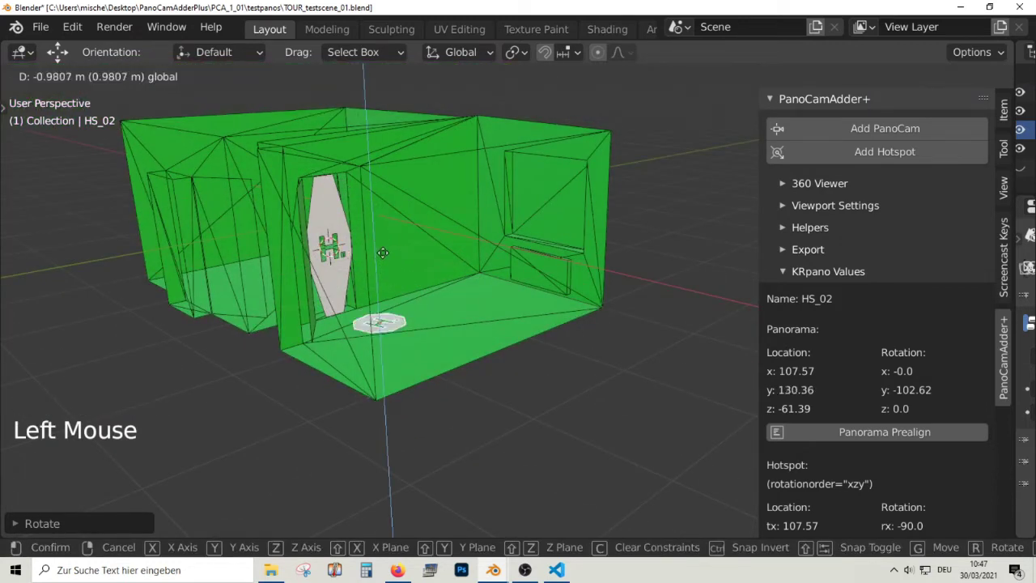
scroll("down", 3)
left_click(898, 500)
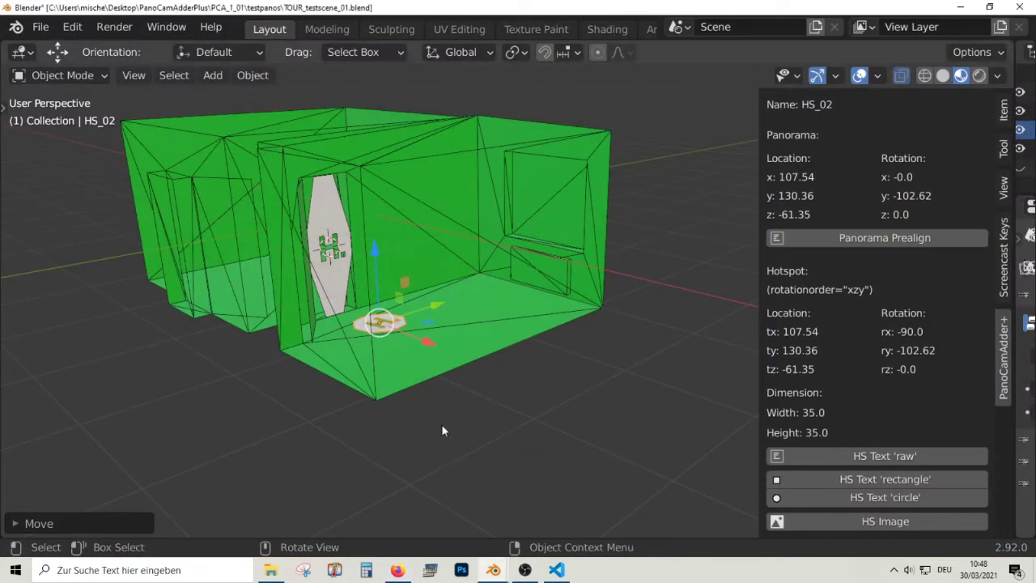
Enable the Import Images as Planes add-on and orbit to look into the room
scroll("up", 3)
middle_click(449, 392)
middle_click(434, 347)
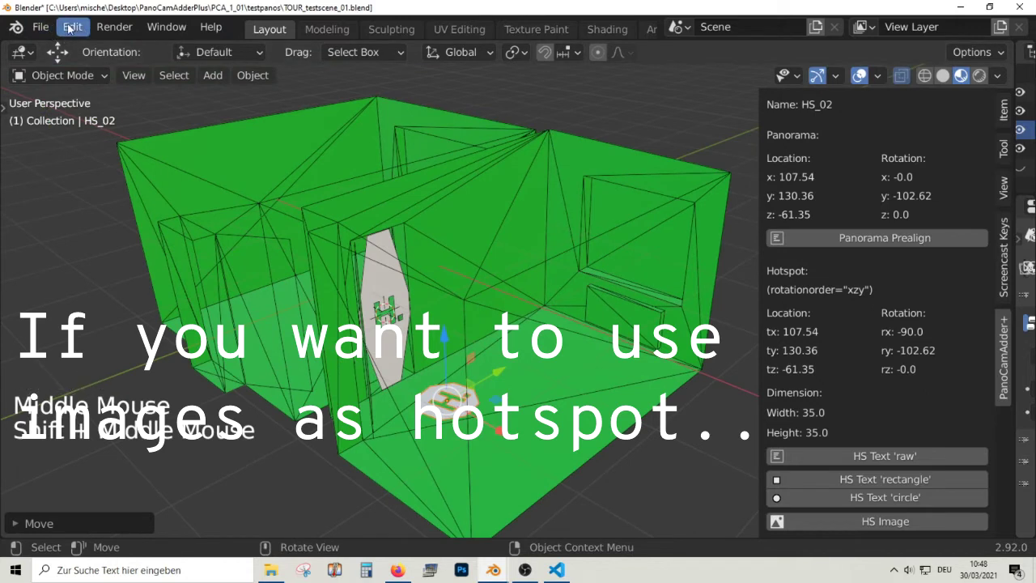
left_click(130, 244)
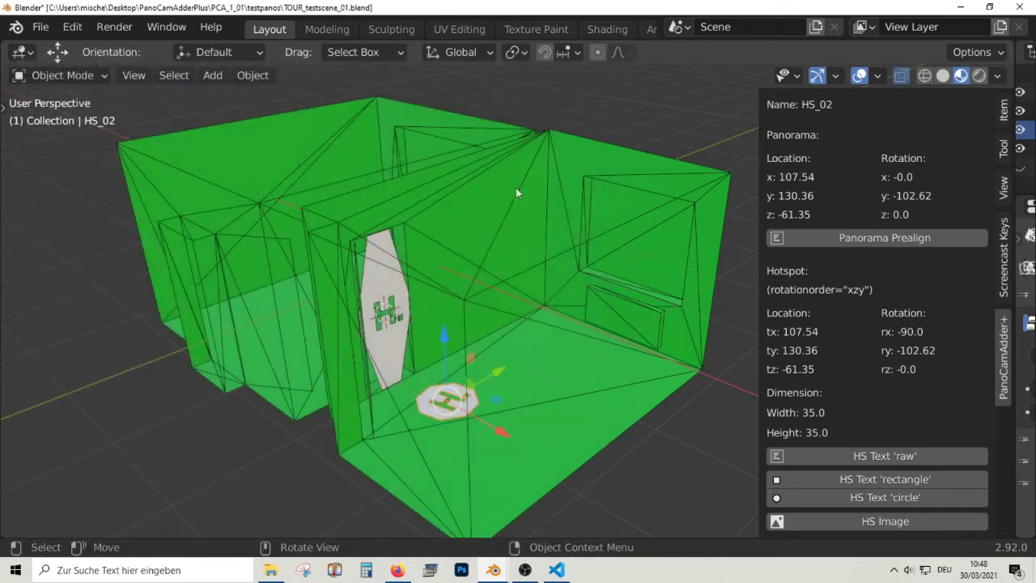
scroll("down", 3)
middle_click(511, 209)
scroll("down", 3)
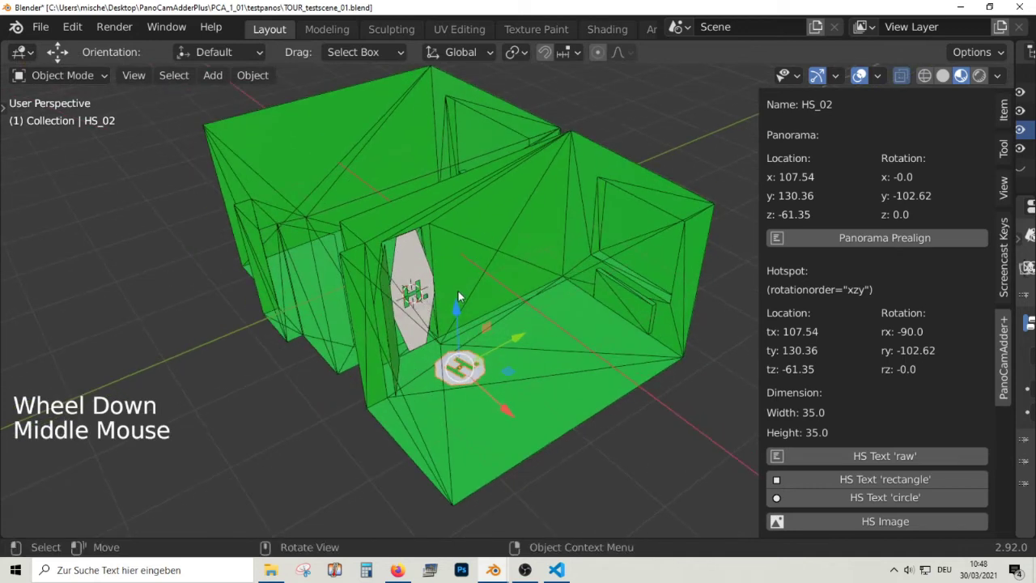
Import Hot_And_Spicy_Chili_CGI as a plane and rotate it -90° on Y and X to stand upright
key("shift+a")
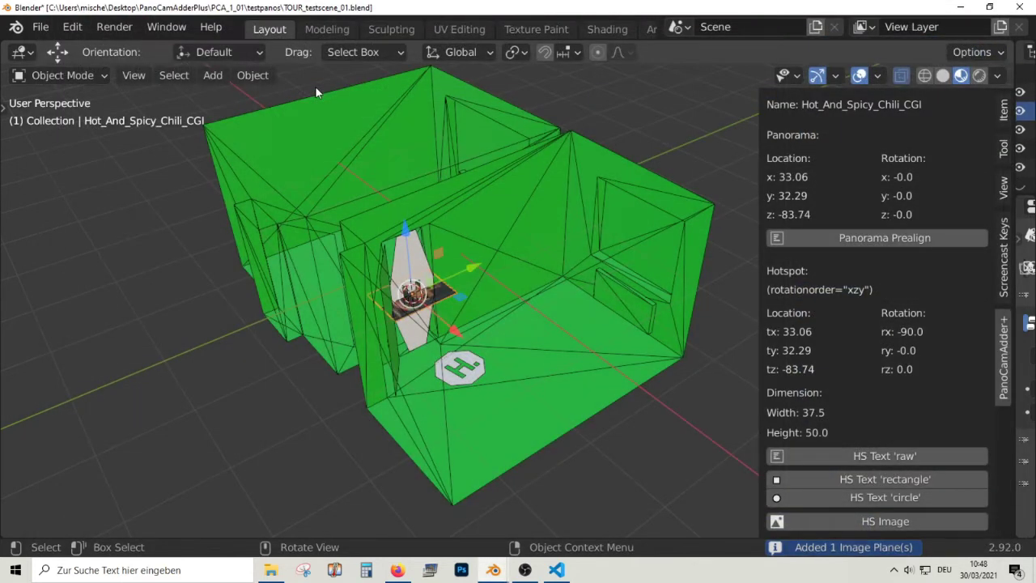
scroll("up", 3)
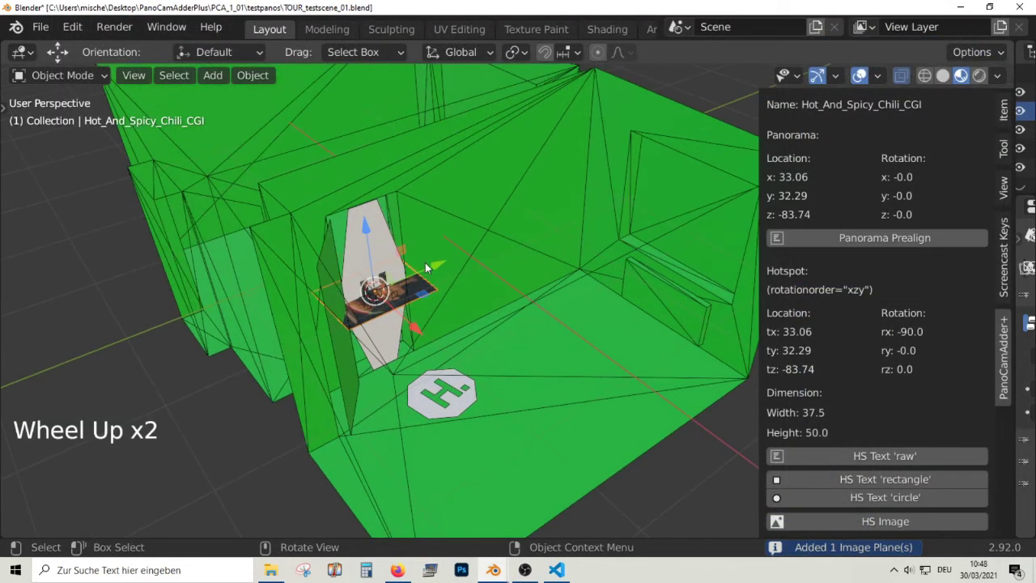
key("r")
scroll("up", 3)
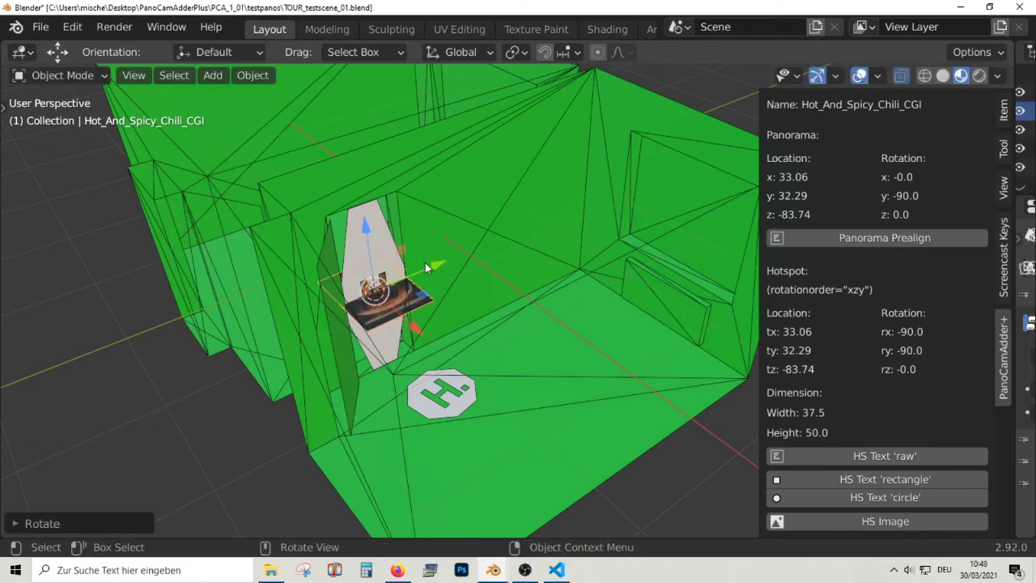
key("r")
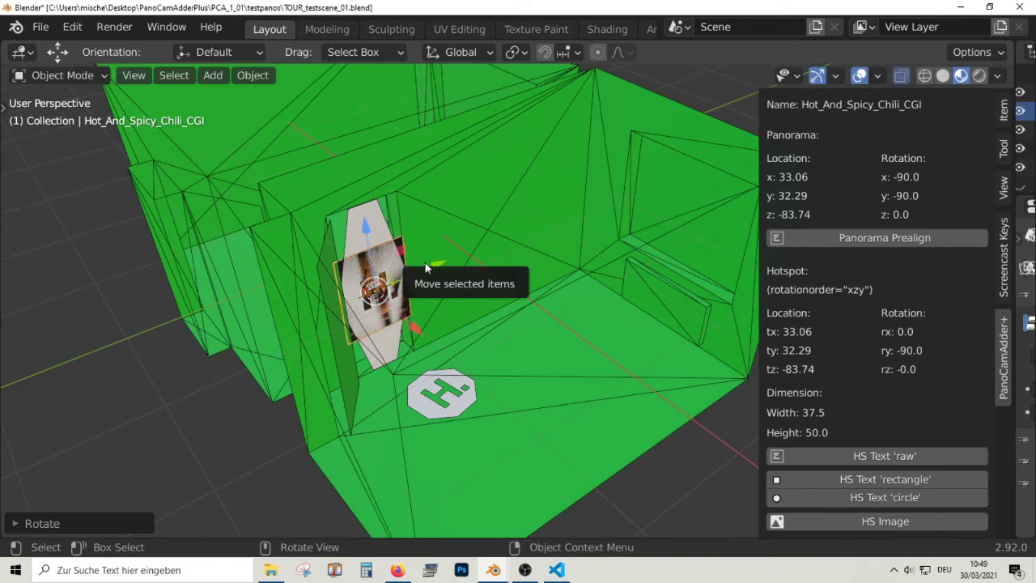
From top view, move the chili image plane across toward the room wall and confirm
key("KP_7")
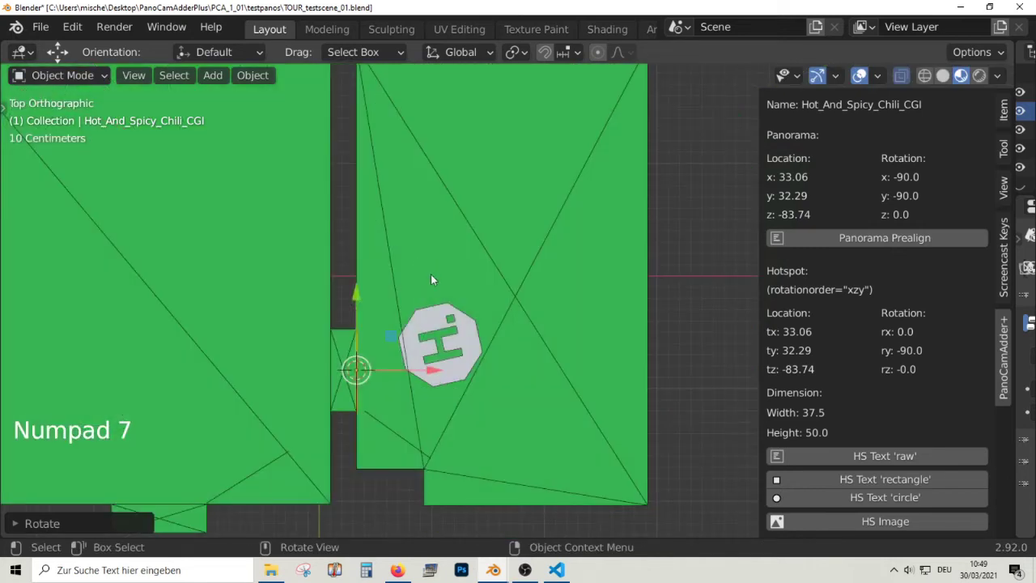
key("g")
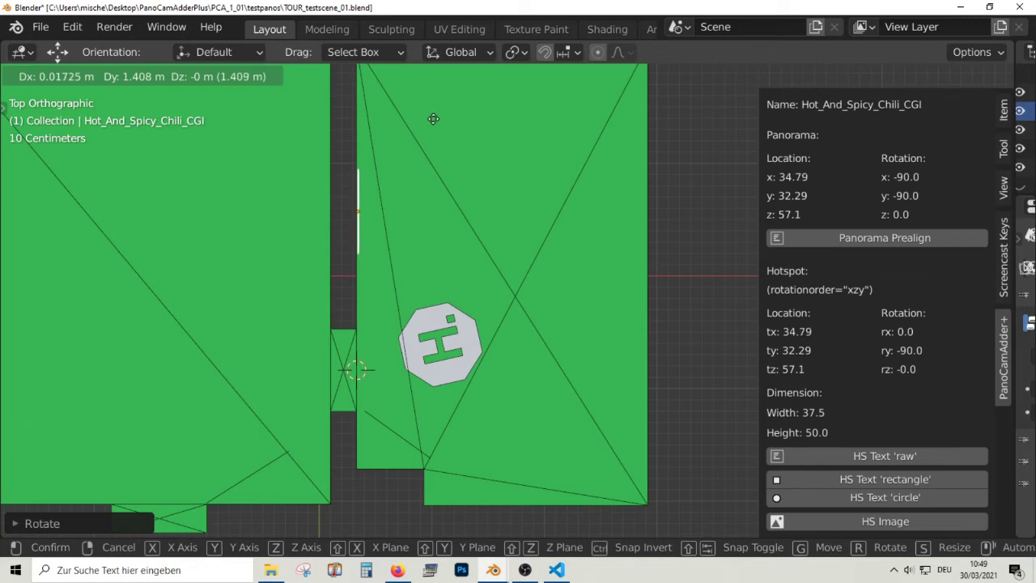
key("KP_Decimal")
scroll("up", 3)
middle_click(531, 256)
left_click(552, 296)
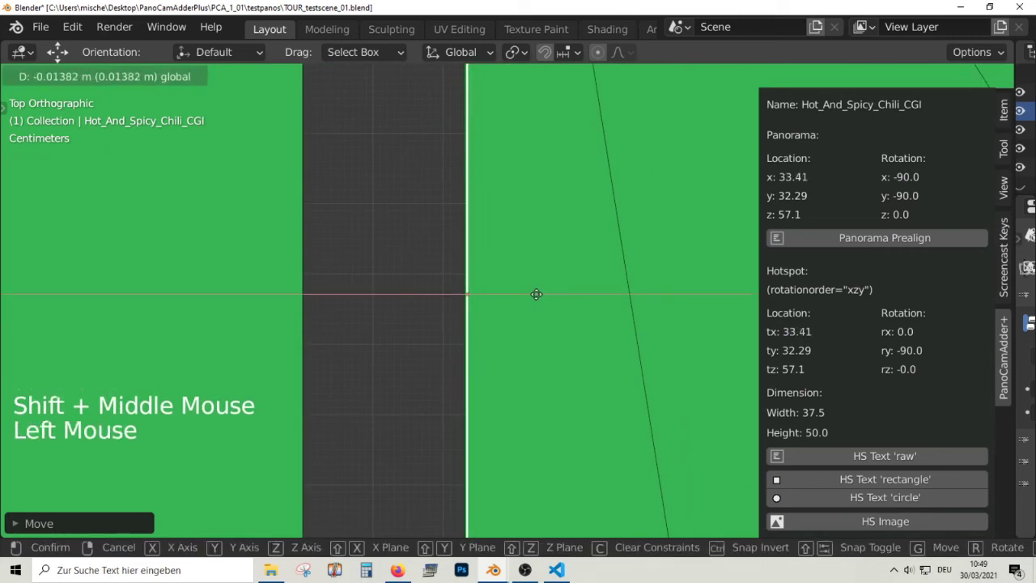
From the right view, nudge the image plane flush against the wall
scroll("down", 3)
key("KP_3")
scroll("down", 3)
scroll("down", 3)
middle_click(602, 337)
Scale the chili image to about 59 by 79, raise it on the wall, and show the console's hotspot code
key("s")
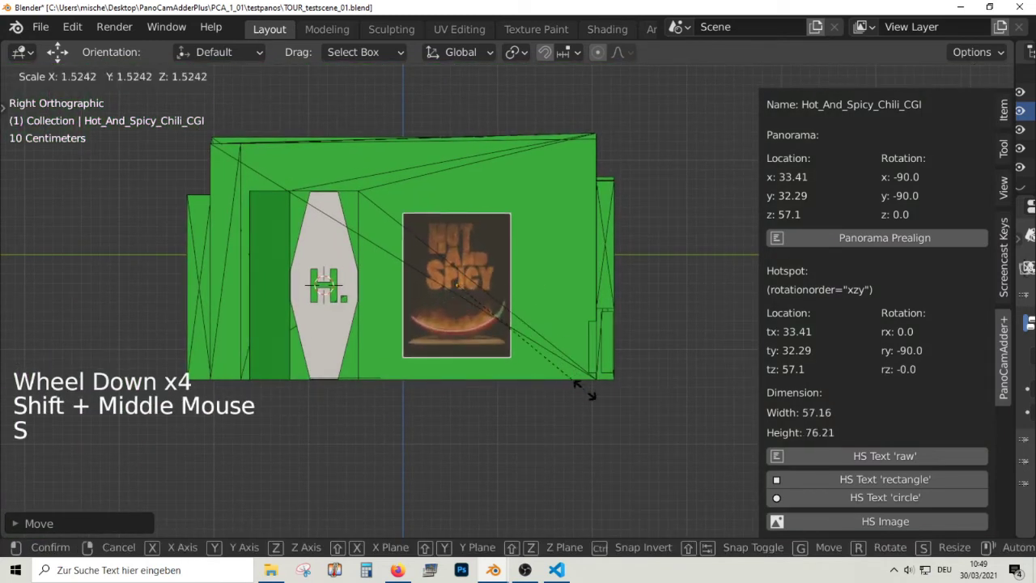
key("g")
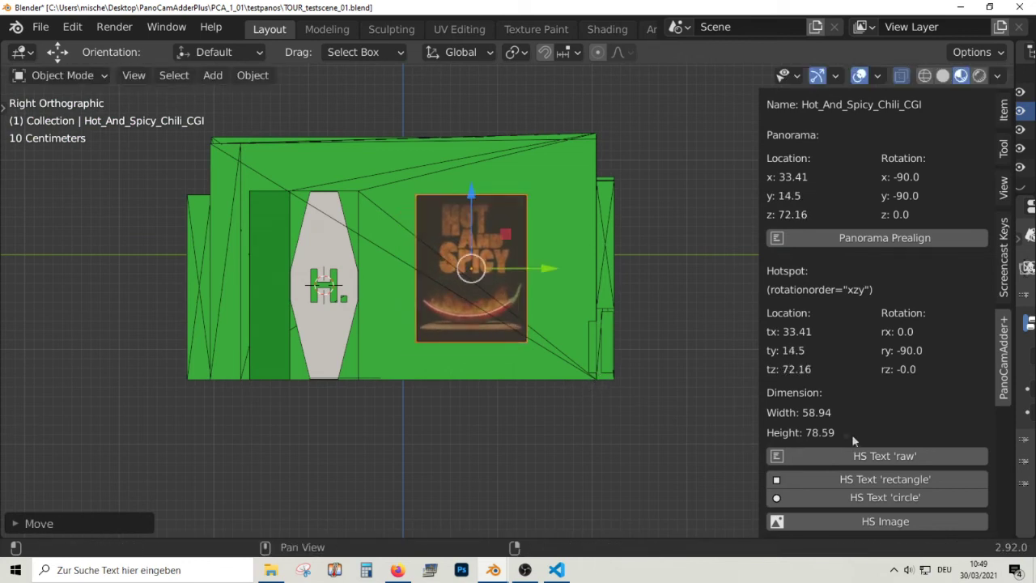
scroll("down", 3)
left_click(868, 530)
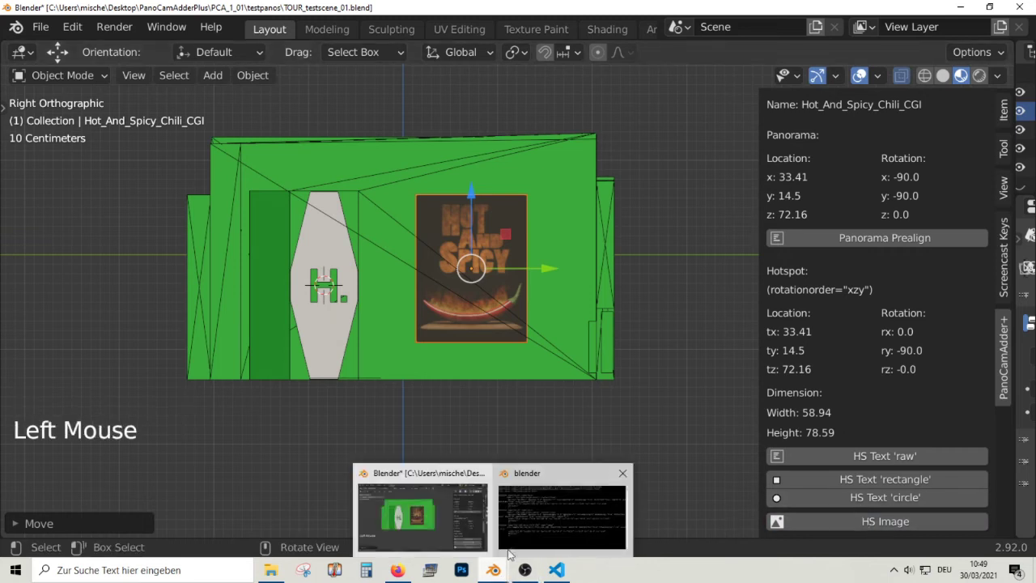